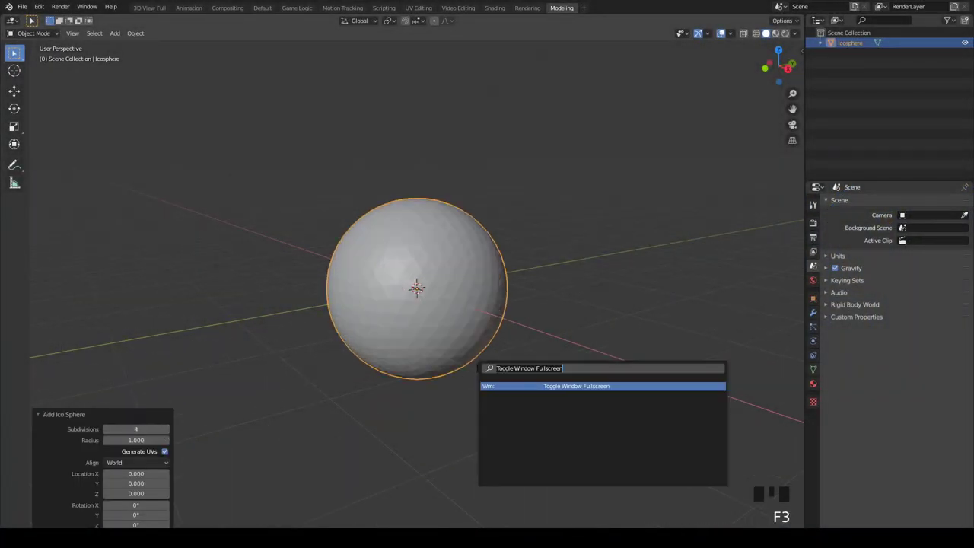
Move the smooth-shaded icosphere up and shrink it to half size
key(g)
key(Tab)
key(Tab)
key(w)
drag(596, 232, 648, 211)
key(s)
drag(388, 23, 617, 134)
key(s)
Add a ground plane mesh and scale it up six times
key(g)
scroll(down, 3)
scroll(up, 3)
right_click(453, 249)
key(shift+a)
key(s)
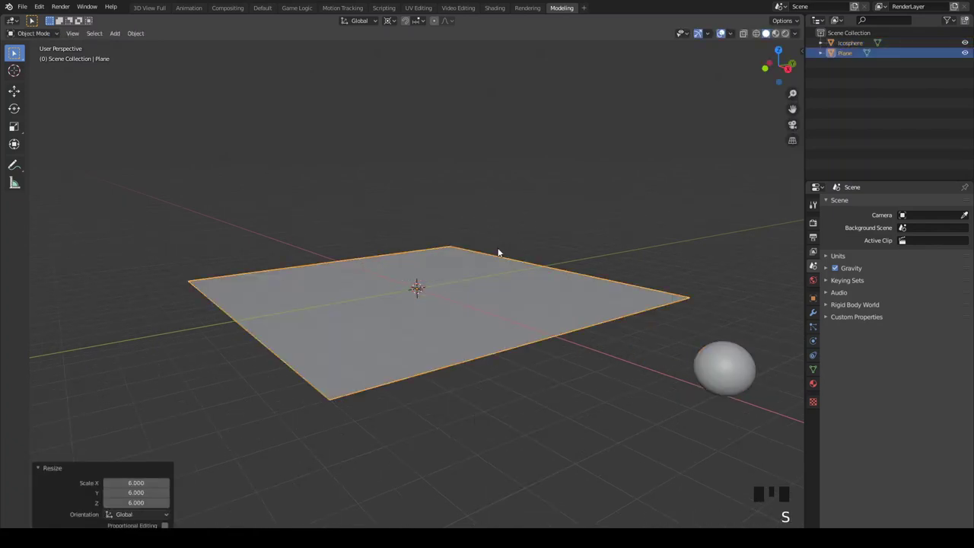
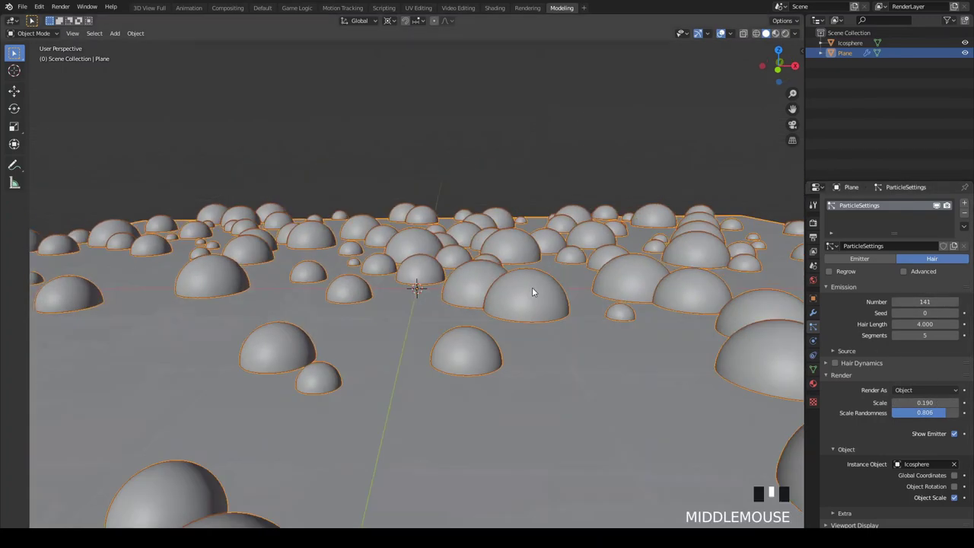
Add a camera, align it to the current view and enter camera view
key(shift+a)
key(ctrl+alt+KP_0)
key(f)
key(w)
key(Delete)
key(KP_0)
key(shift+f)
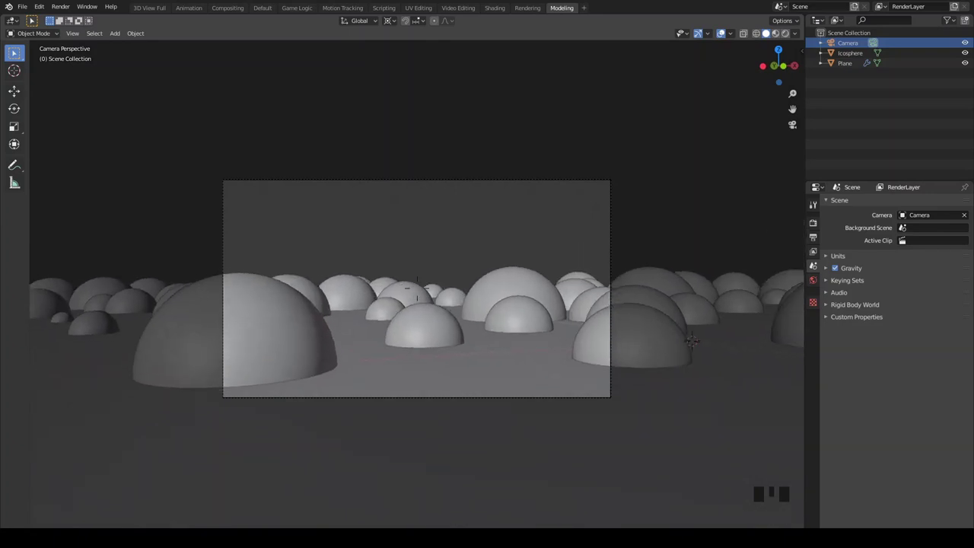
Rotate and move the camera to a low view across the domes, then show Material Preview shading
drag(569, 183, 618, 102)
key(r)
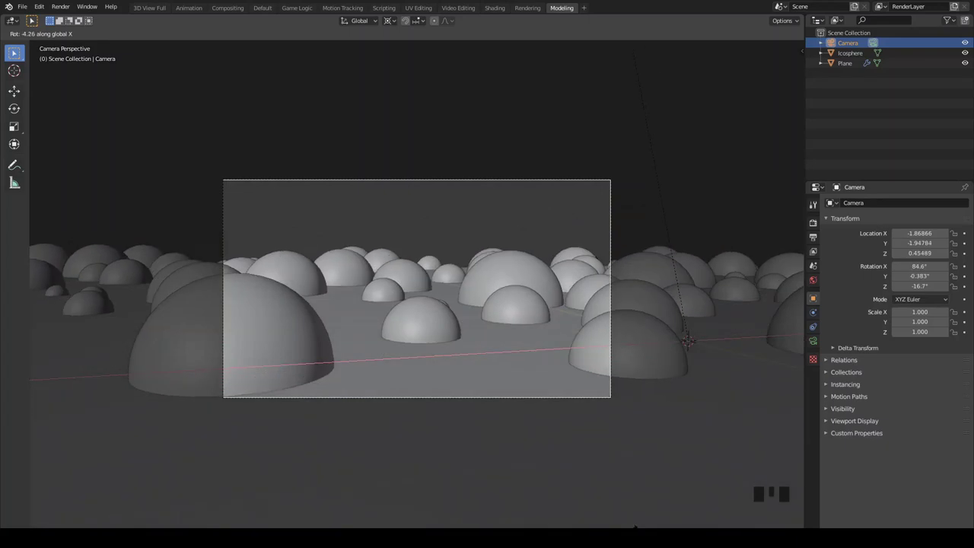
key(g)
drag(647, 109, 559, 154)
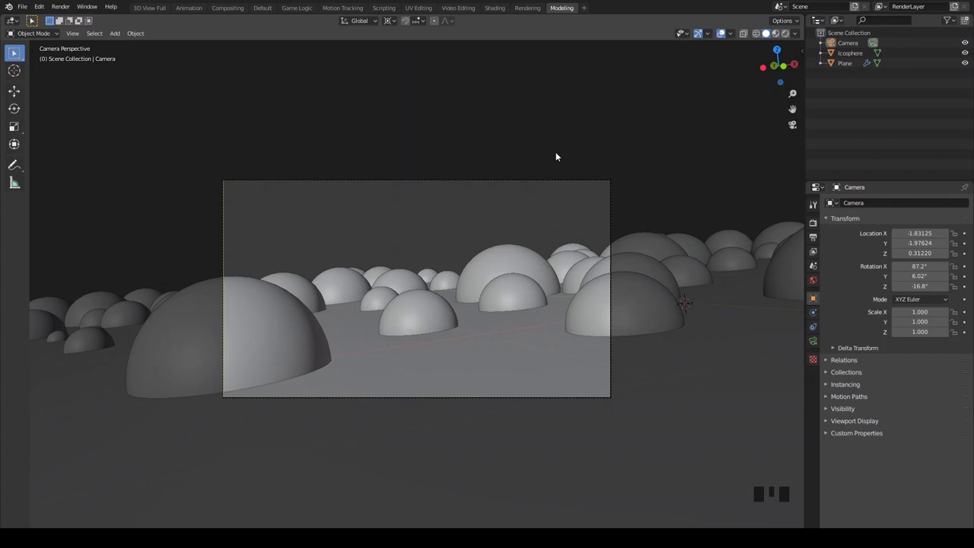
drag(536, 137, 484, 146)
key(z)
right_click(692, 180)
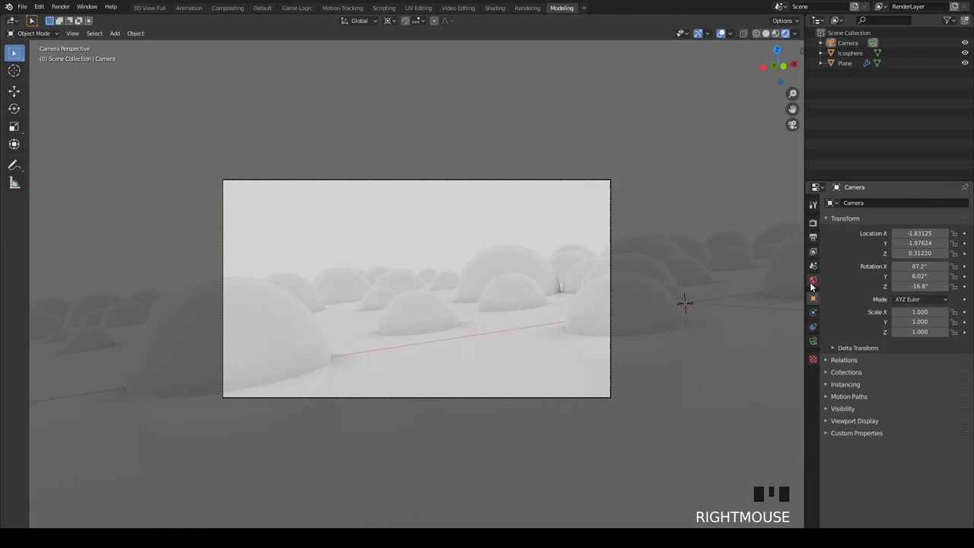
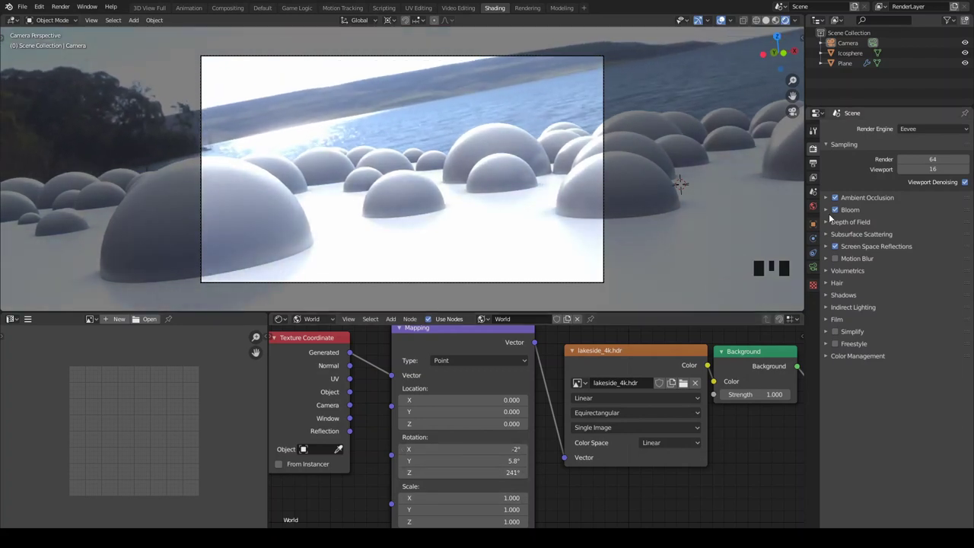
Make the film background transparent so the HDRI lights the domes without showing
drag(961, 346, 343, 333)
right_click(343, 332)
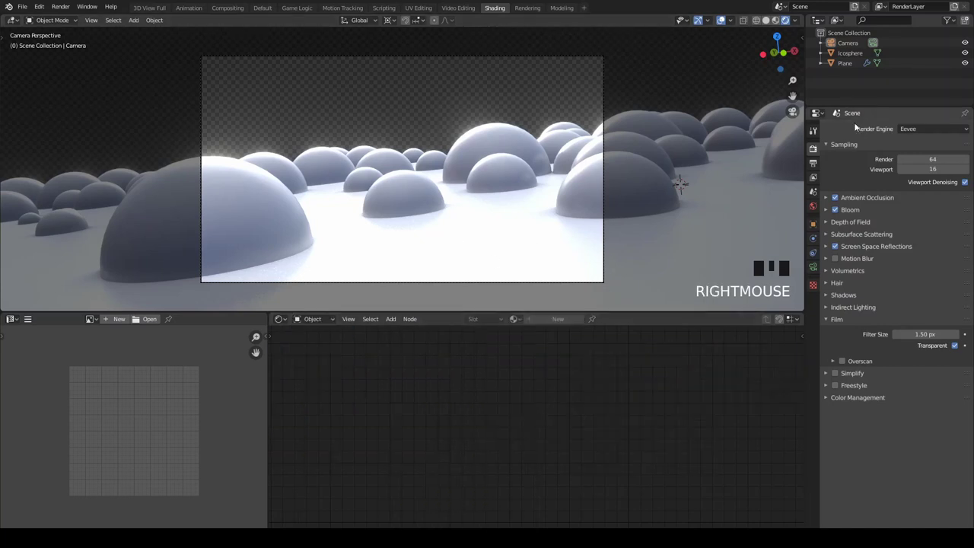
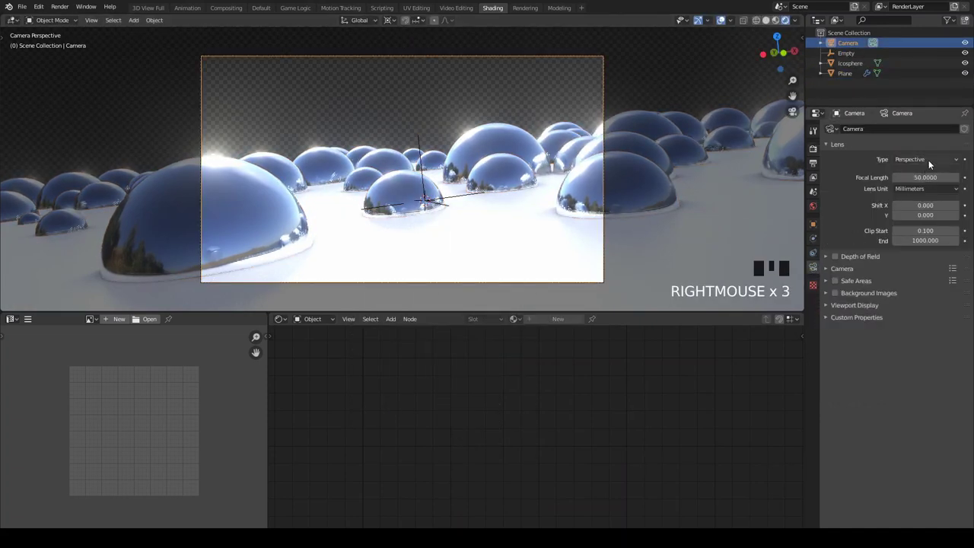
Drag the empty onto the central hemisphere and select the ground plane for a new material
drag(827, 258, 449, 194)
right_click(449, 194)
right_click(455, 170)
right_click(490, 220)
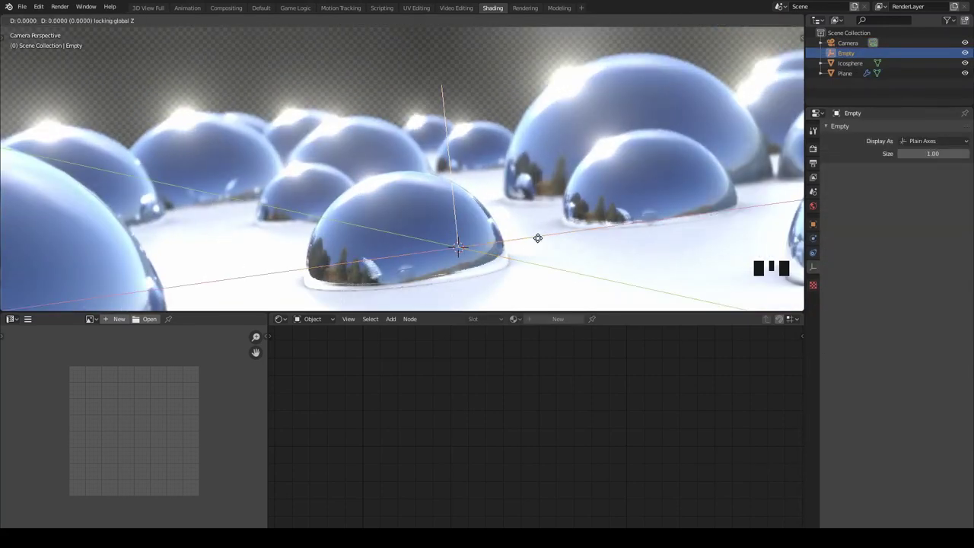
scroll(down, 3)
scroll(up, 3)
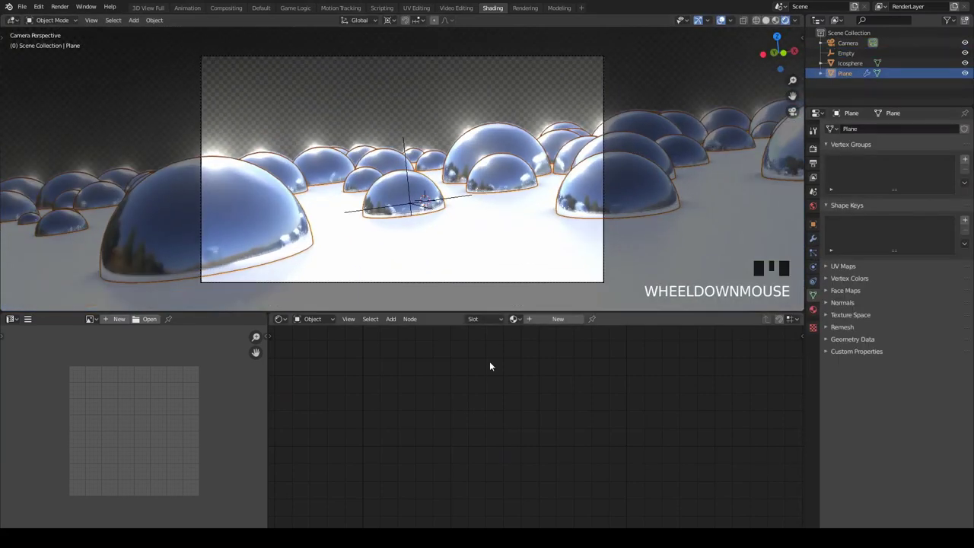
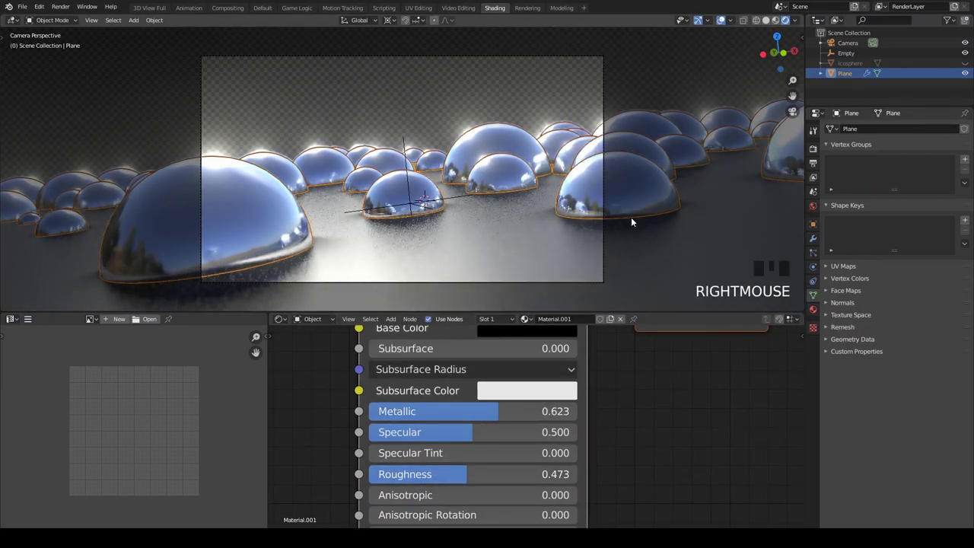
Give the plane's material Metallic 0.155, Specular 0.655 and Roughness 0.655
scroll(down, 3)
scroll(up, 3)
scroll(down, 3)
right_click(459, 197)
right_click(610, 217)
right_click(611, 214)
right_click(609, 206)
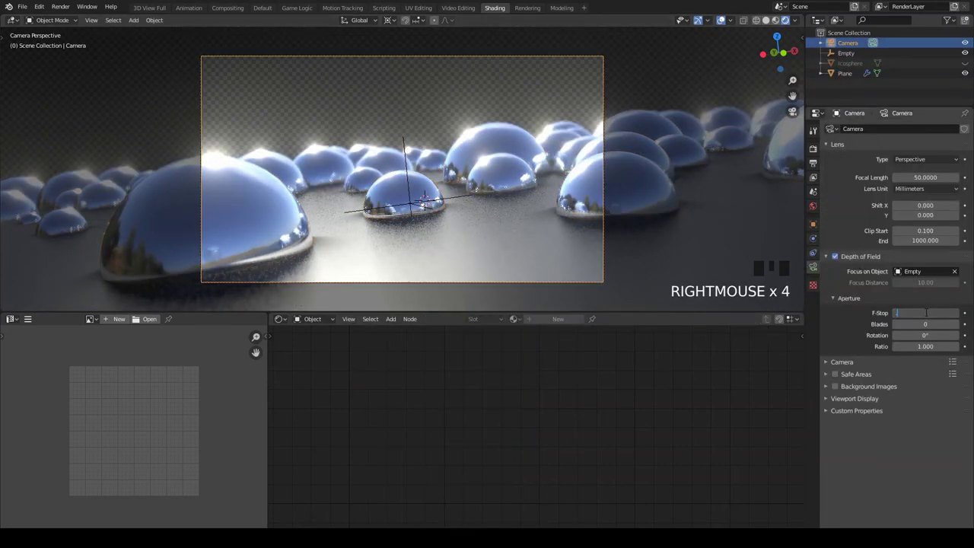
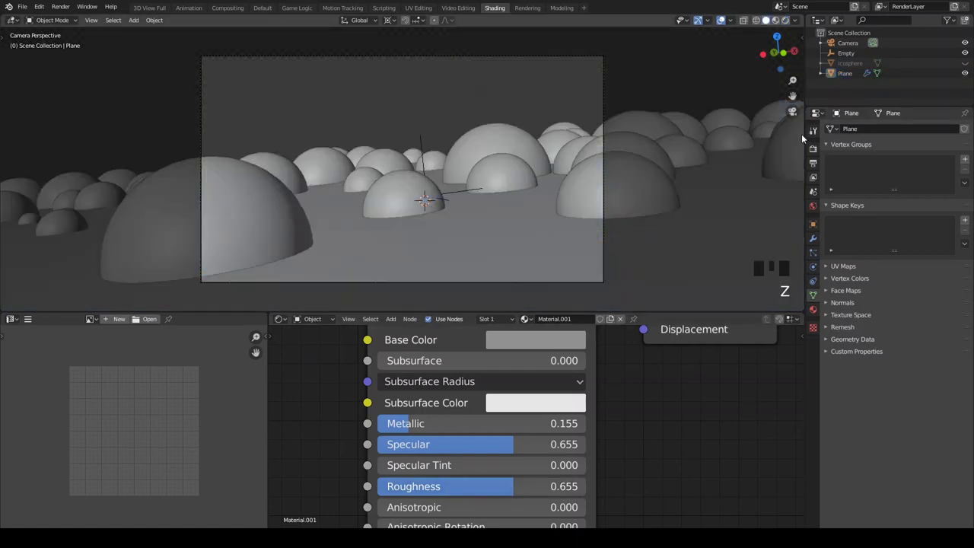
Set Cycles GPU rendering with 512 samples and check the framing in camera view
drag(931, 165, 558, 397)
key(KP_0)
scroll(down, 3)
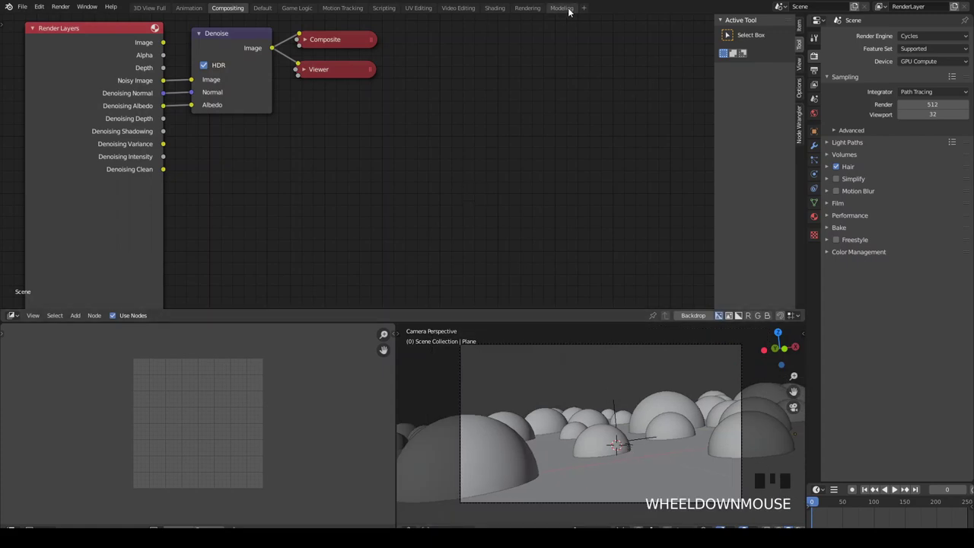
click(572, 9)
Route the render's image, normal and albedo passes through a Denoise node in the compositor
key(Tab)
drag(493, 10, 528, 196)
scroll(up, 3)
scroll(down, 3)
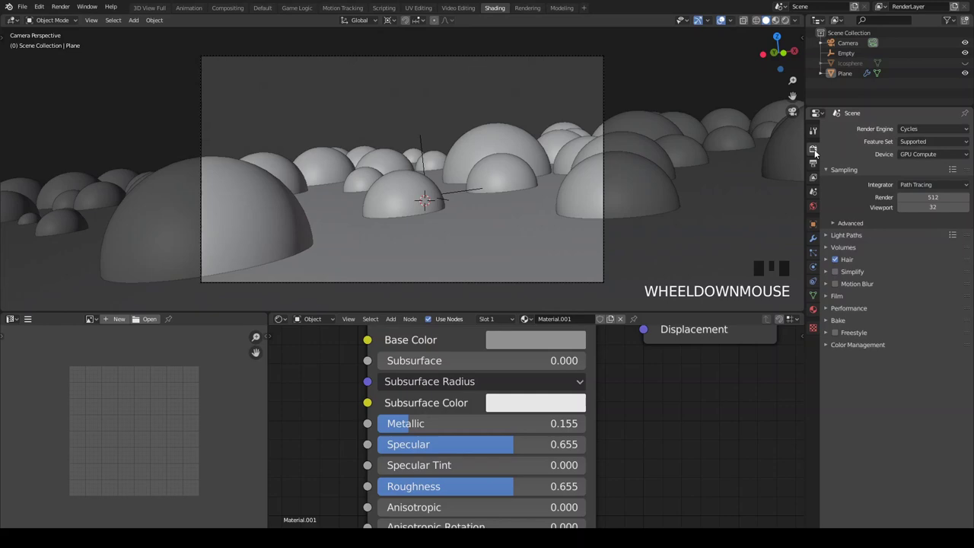